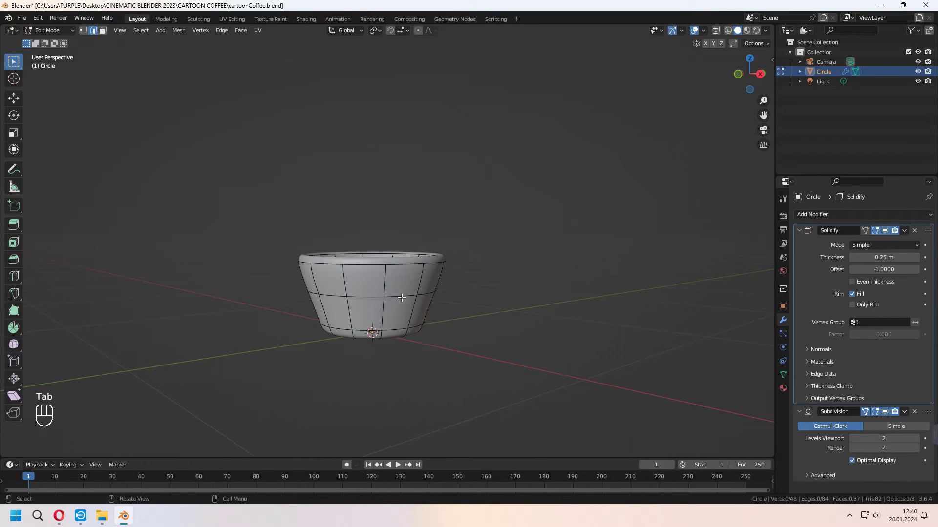
# Step: In front view, duplicate the circle to start the cup handle and saucer base
pyautogui.press('KP_1')
pyautogui.press('shift+d')
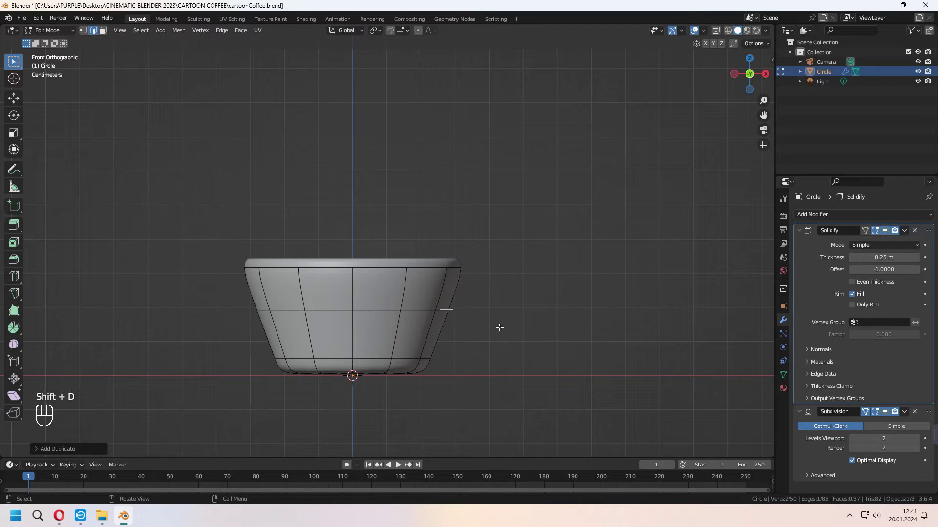
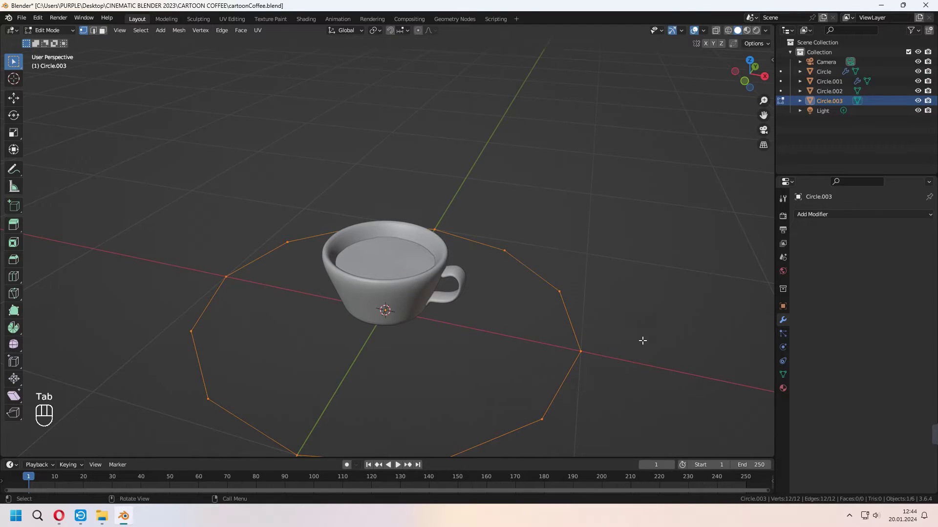
# Step: Fill the new circle with a face and scale it out into a wide saucer disc
pyautogui.press('f')
pyautogui.press('Tab')
pyautogui.press('s')
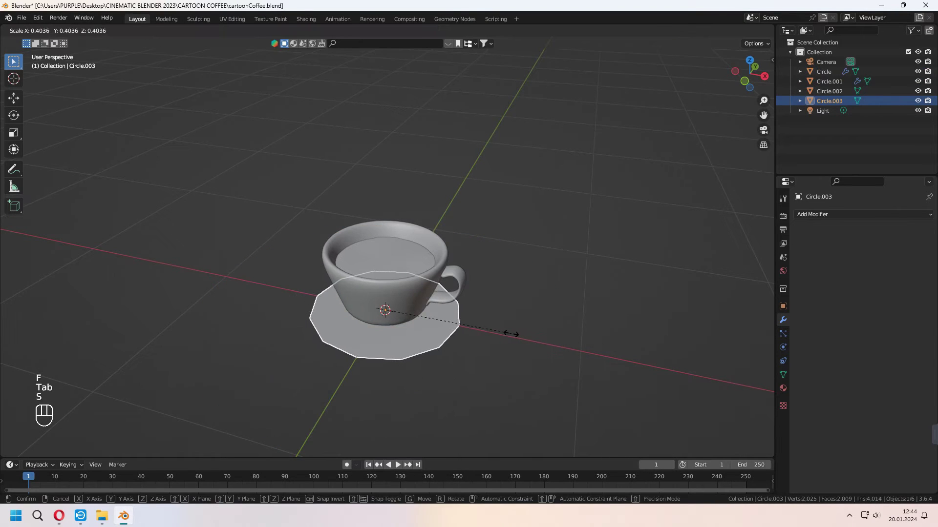
pyautogui.doubleClick(538, 363)
pyautogui.press('Tab')
# Step: Inset the saucer edge, extrude it up along Z and widen it into a raised rim
pyautogui.press('i')
pyautogui.press('3')
pyautogui.press('2')
pyautogui.press('e')
pyautogui.press('z')
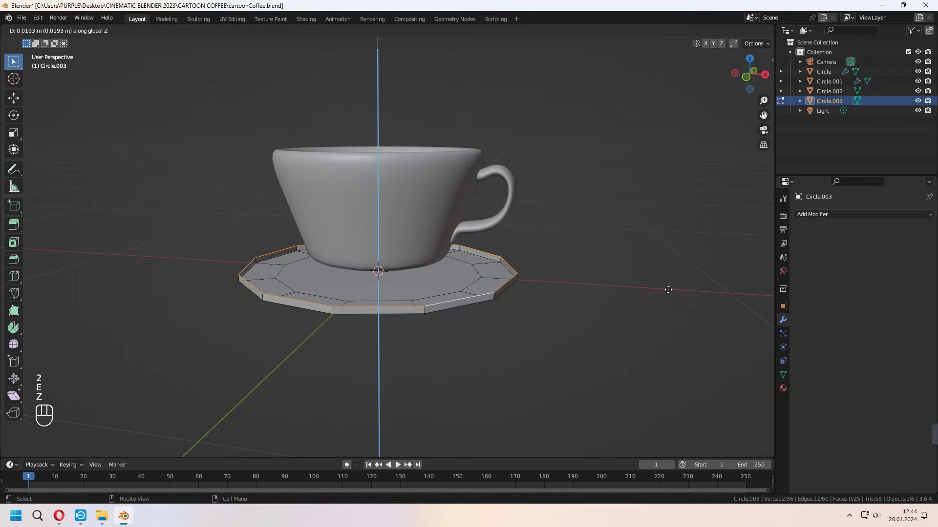
pyautogui.press('s')
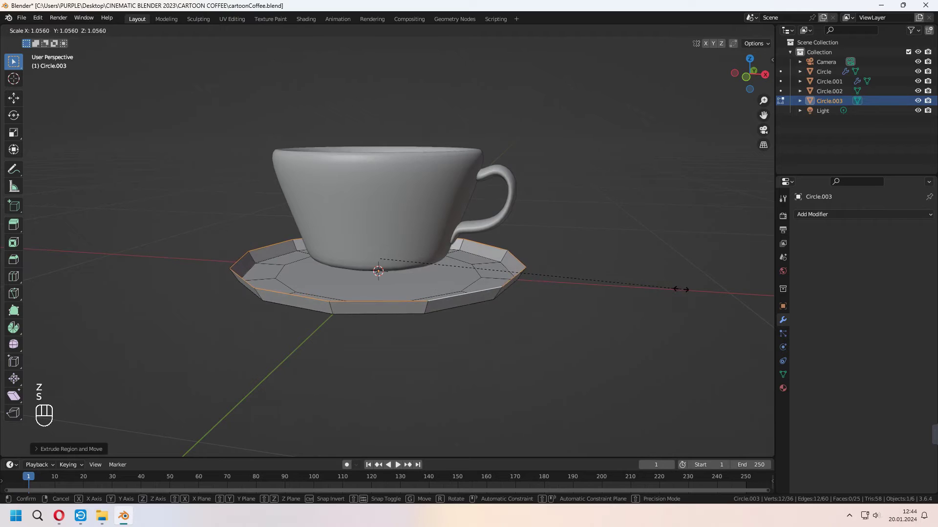
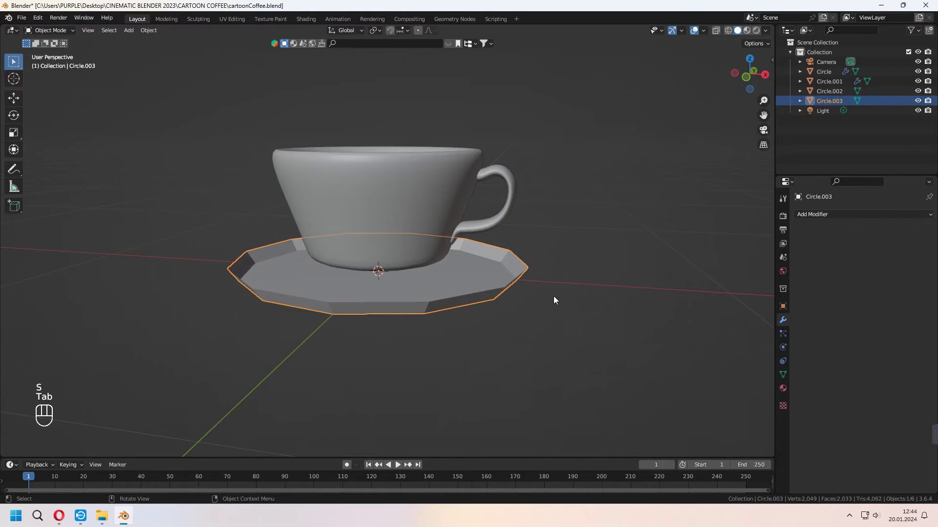
# Step: Give the saucer Subdivision and Solidify modifiers with 0.06 m thickness for a smooth rounded shape
pyautogui.press('ctrl+1')
pyautogui.click(478, 295)
pyautogui.middleClick(476, 298)
pyautogui.moveTo(832, 218); pyautogui.dragTo(741, 384)
pyautogui.moveTo(927, 316); pyautogui.dragTo(916, 207)
pyautogui.click(477, 369)
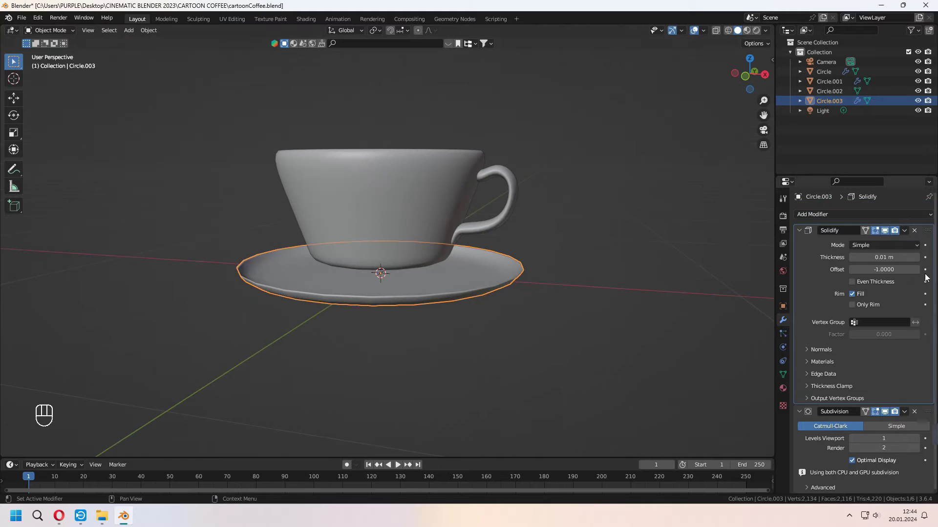
pyautogui.click(919, 261)
pyautogui.press('Tab')
pyautogui.click(530, 349)
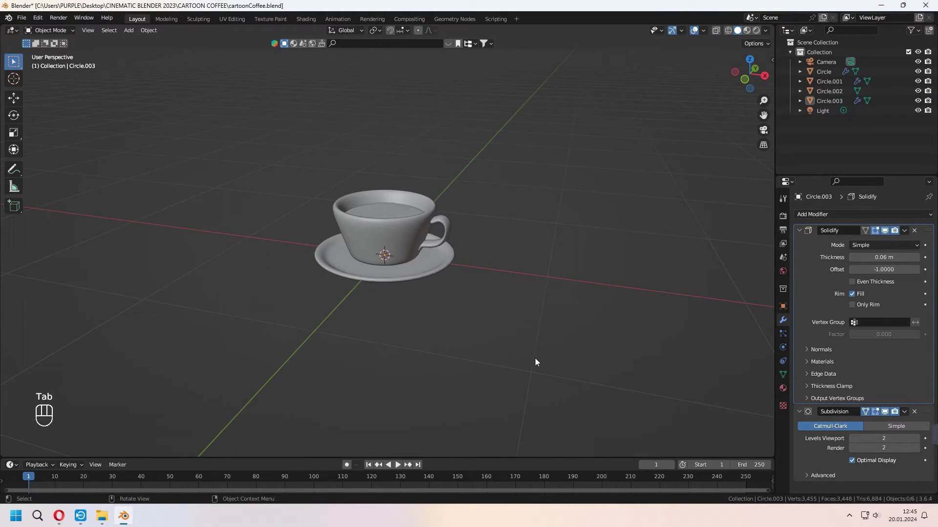
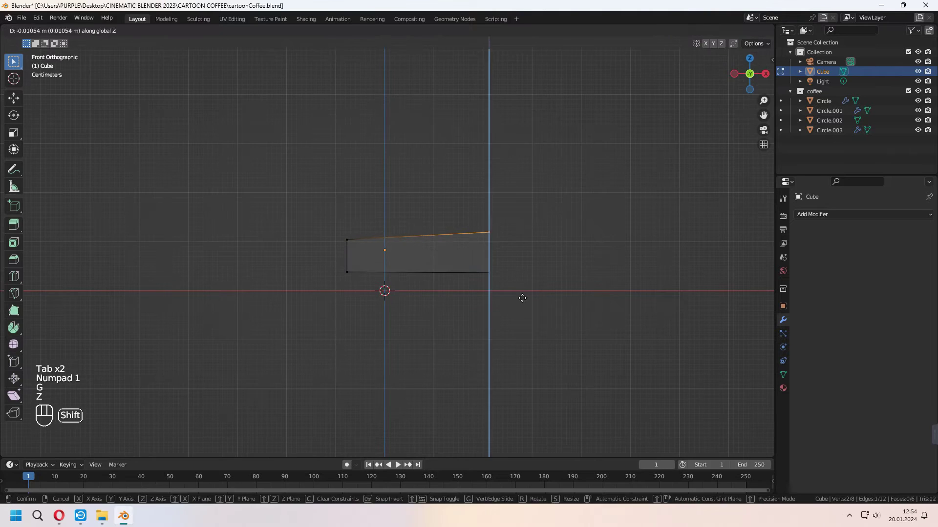
# Step: Move the new cube up along Z and reshape it into a flattened, tapered cake block
pyautogui.press('g')
pyautogui.press('z')
pyautogui.press('Tab')
pyautogui.moveTo(553, 268); pyautogui.dragTo(594, 196)
pyautogui.moveTo(737, 34); pyautogui.dragTo(543, 229)
pyautogui.moveTo(534, 267); pyautogui.dragTo(526, 292)
pyautogui.middleClick(542, 296)
# Step: Smooth the cake block with a Subdivision modifier and begin adding loop cuts across it
pyautogui.press('ctrl+1')
pyautogui.middleClick(555, 289)
pyautogui.rightClick(444, 290)
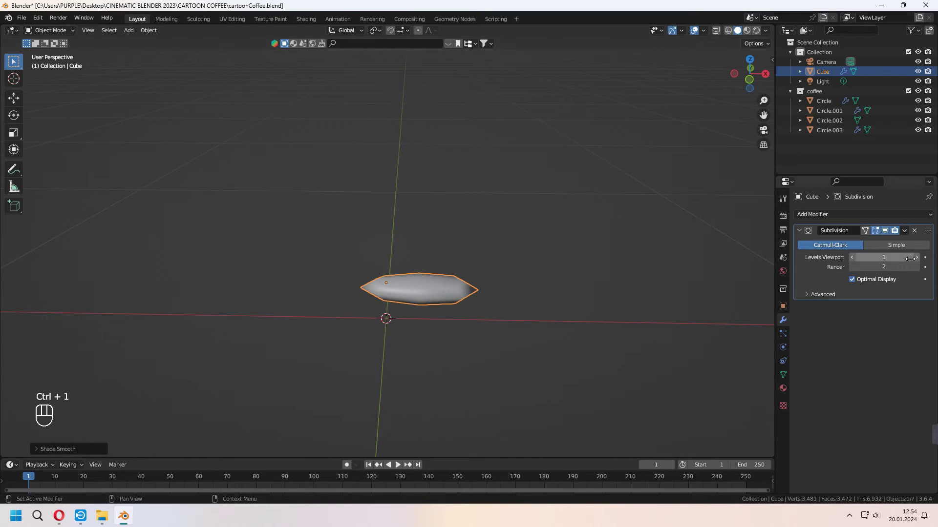
pyautogui.rightClick(919, 262)
pyautogui.middleClick(545, 280)
pyautogui.press('Tab')
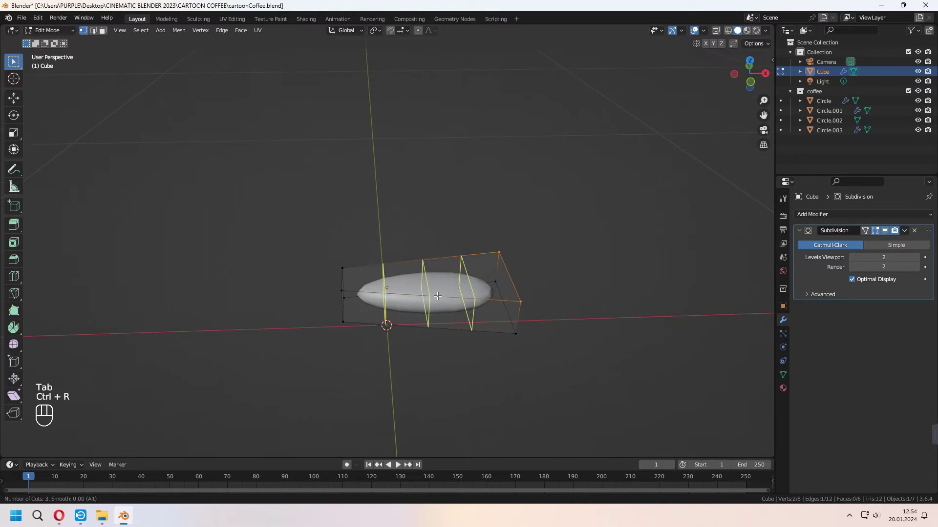
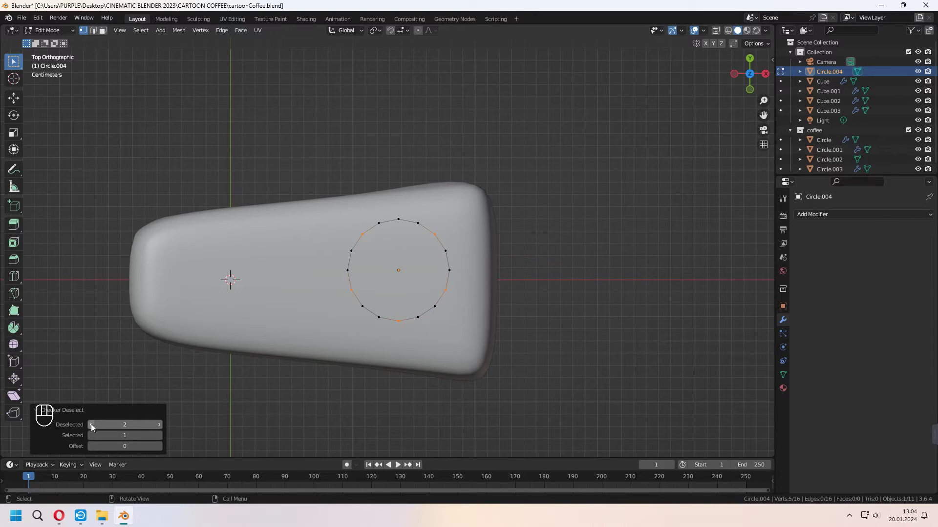
# Step: Shrink the new circle above the cake into a star outline, viewed from the top
pyautogui.press('s')
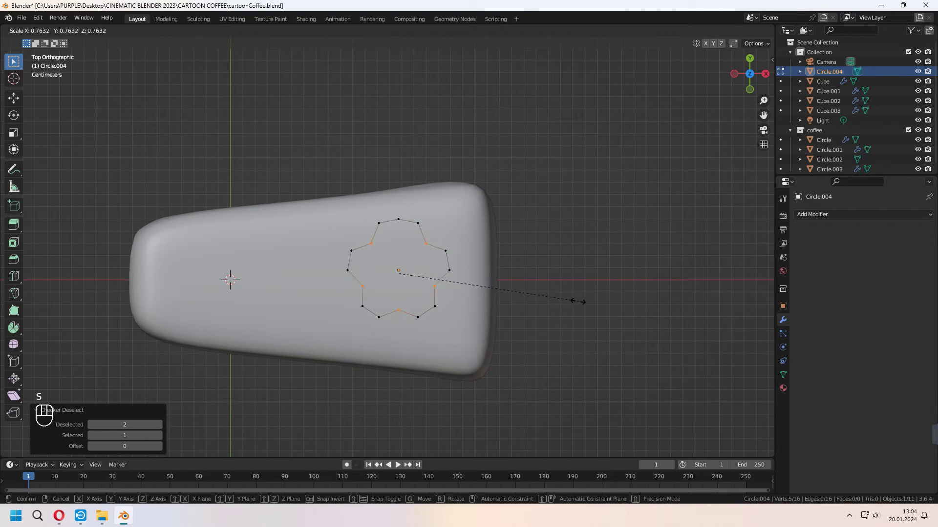
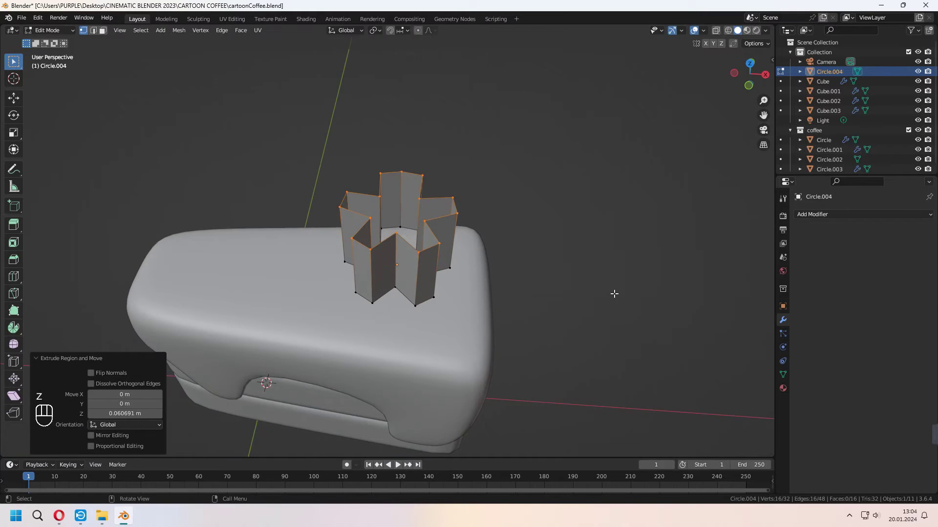
pyautogui.press('s')
pyautogui.press('ctrl+z')
pyautogui.press('KP_7')
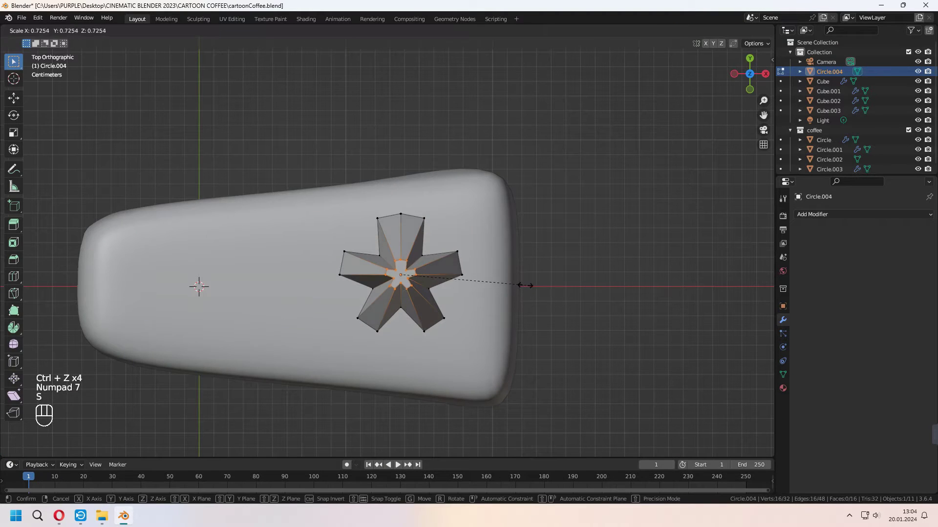
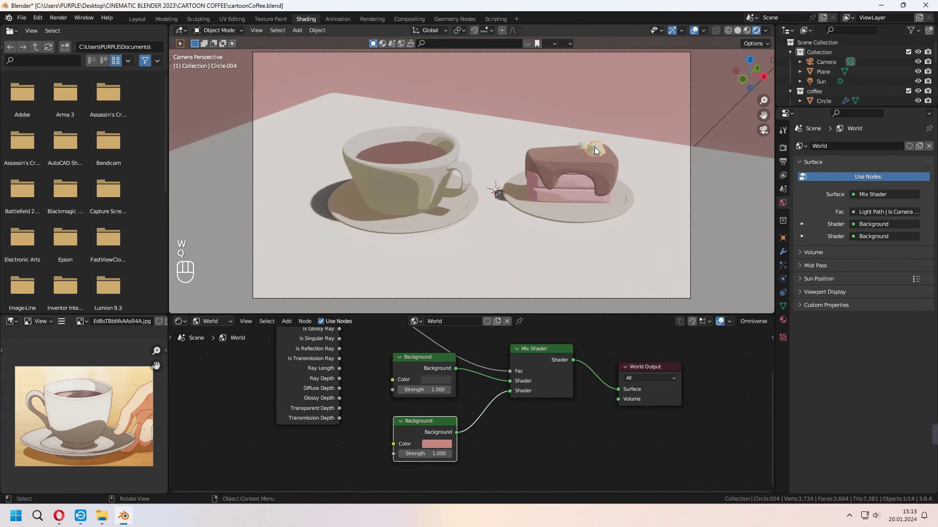
# Step: In top view, duplicate the cream dollop onto the coffee in the cup and scale it to fit
pyautogui.press('KP_7')
pyautogui.press('shift+d')
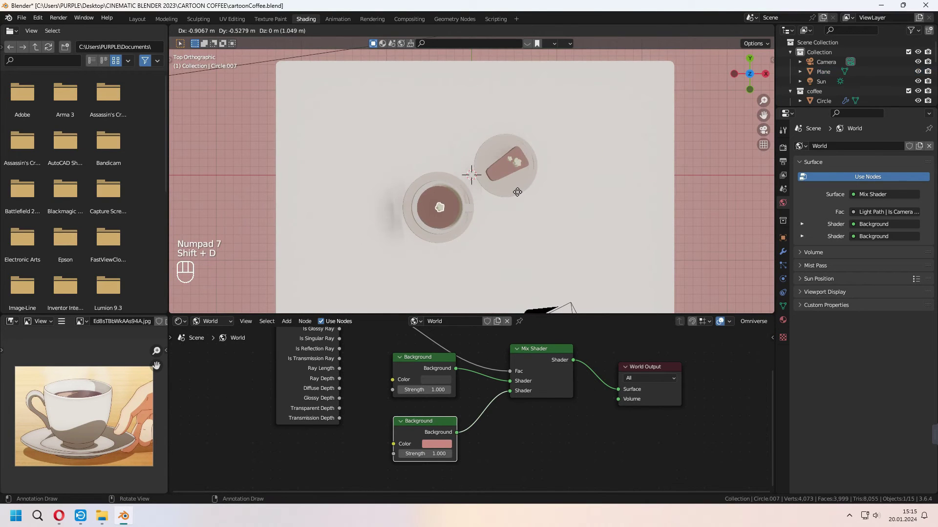
pyautogui.press('KP_Decimal')
pyautogui.moveTo(552, 217); pyautogui.dragTo(527, 130)
pyautogui.press('s')
pyautogui.press('s')
pyautogui.press('z')
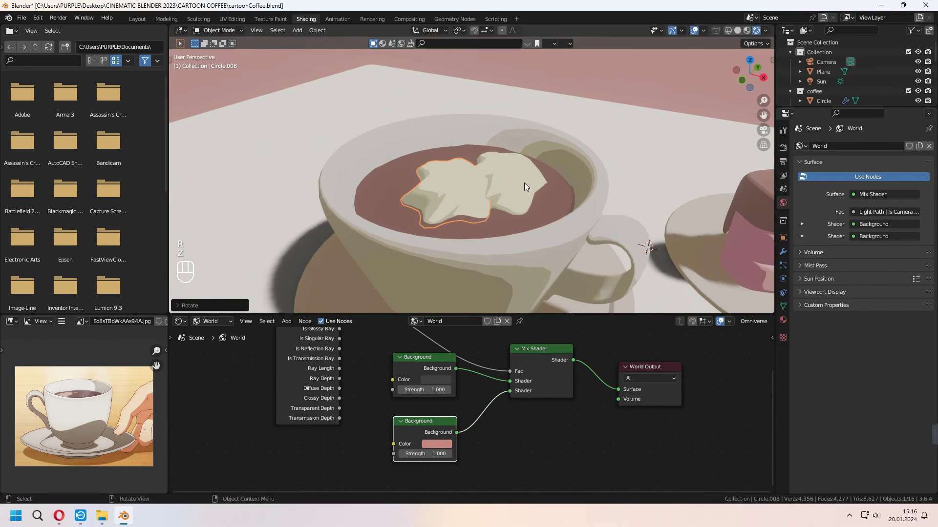
# Step: Check the cream toppings from the camera view and nudge their placement
pyautogui.press('KP_0')
pyautogui.press('a')
pyautogui.moveTo(410, 157); pyautogui.dragTo(490, 173)
pyautogui.press('g')
pyautogui.moveTo(481, 326); pyautogui.dragTo(472, 363)
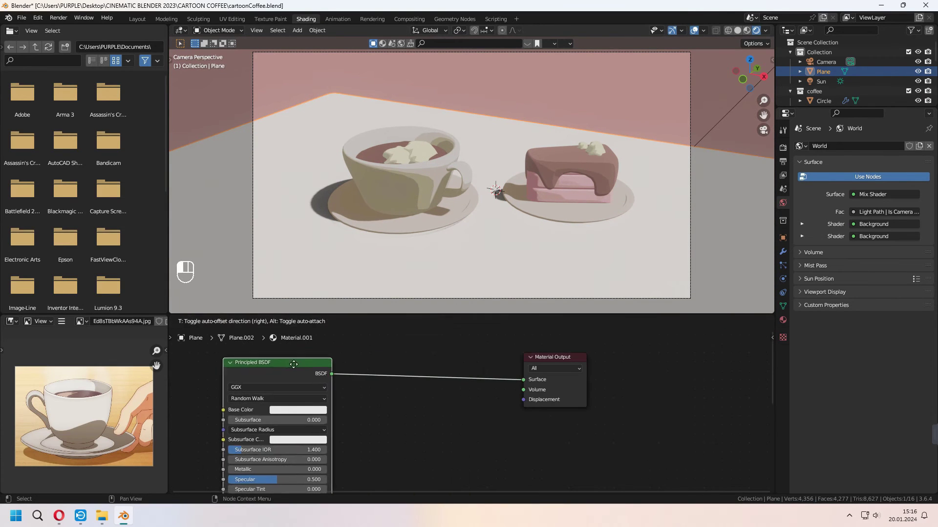
# Step: Add a Color Ramp to the plane's material and brighten its purple to pale lavender 9181D2
pyautogui.moveTo(556, 361); pyautogui.dragTo(444, 359)
pyautogui.press('shift+a')
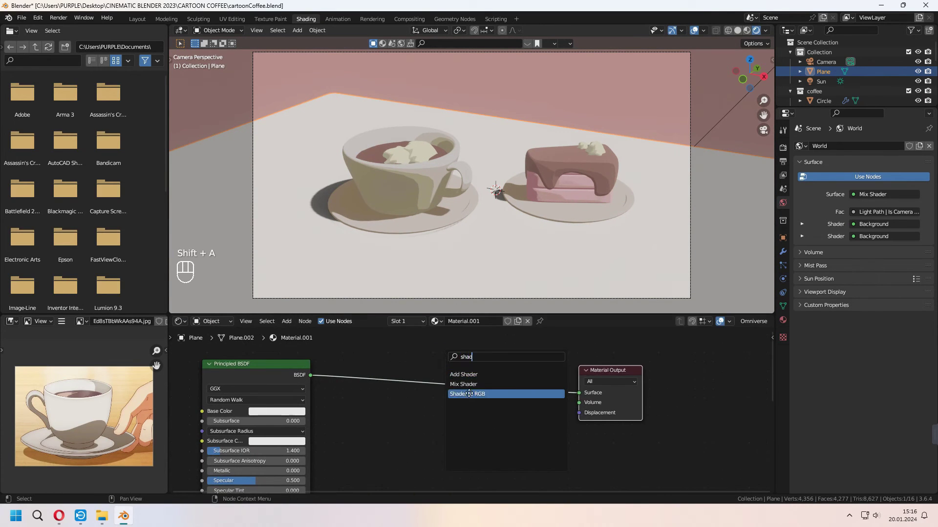
pyautogui.moveTo(407, 402); pyautogui.dragTo(497, 366)
pyautogui.press('shift+a')
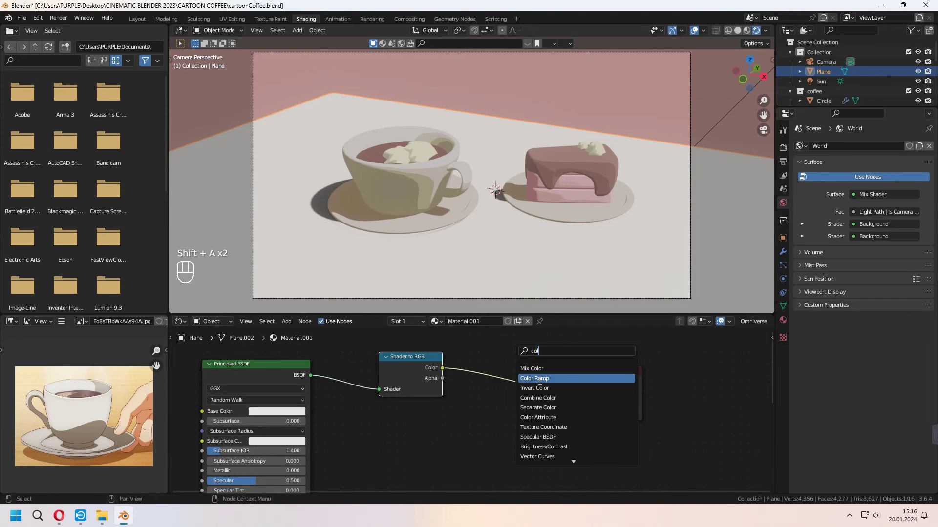
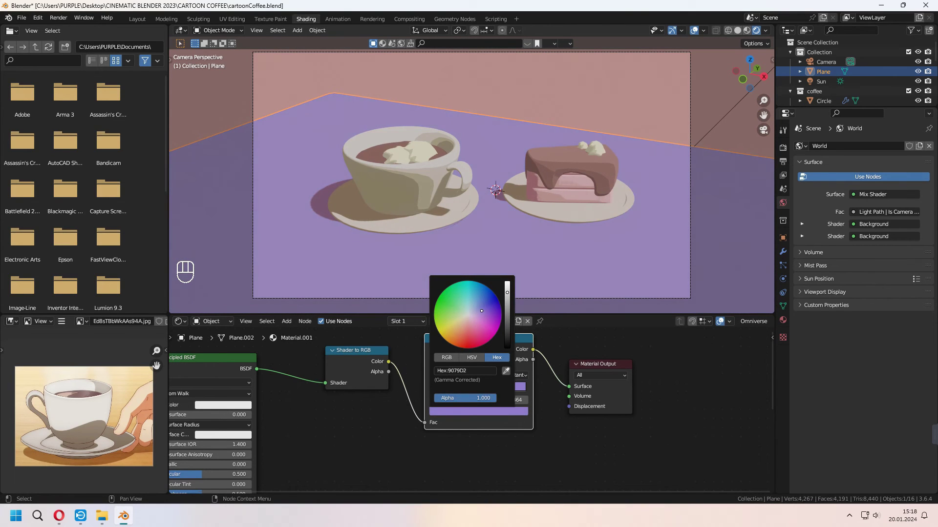
pyautogui.moveTo(481, 420); pyautogui.dragTo(490, 376)
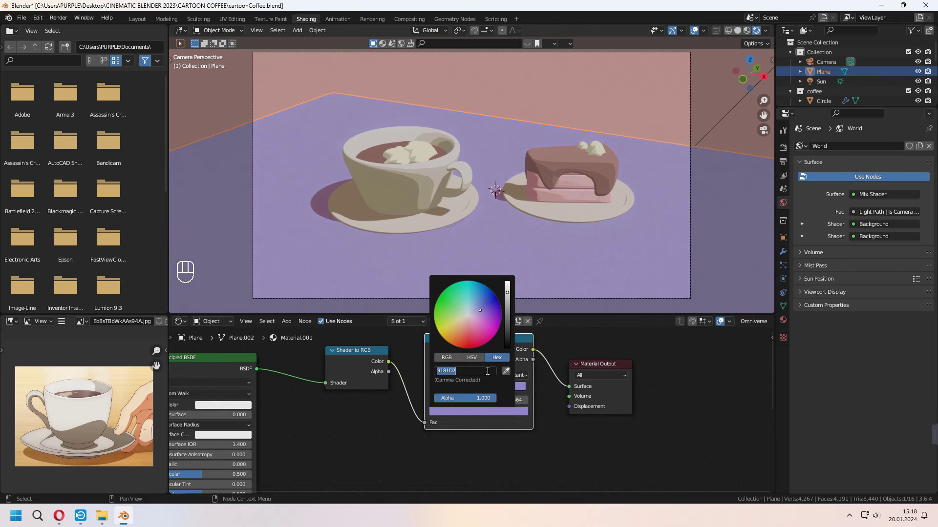
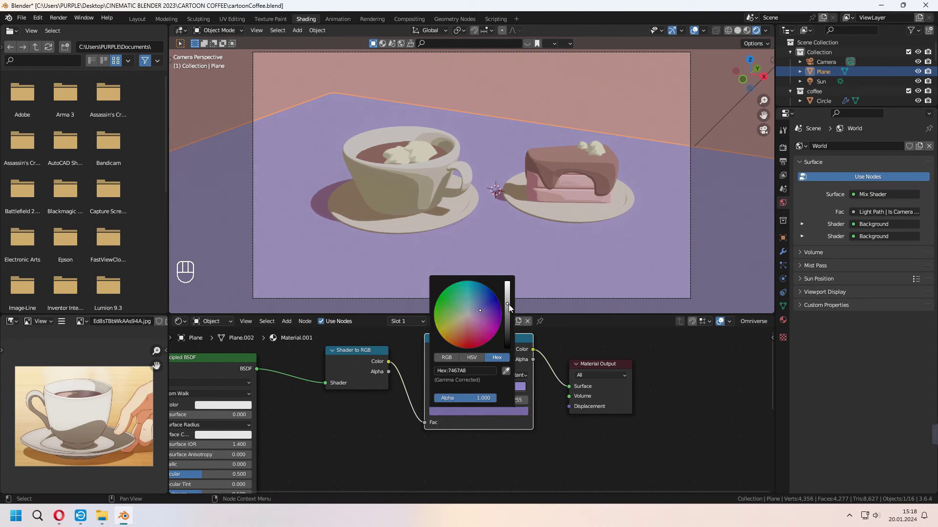
pyautogui.moveTo(437, 394); pyautogui.dragTo(496, 373)
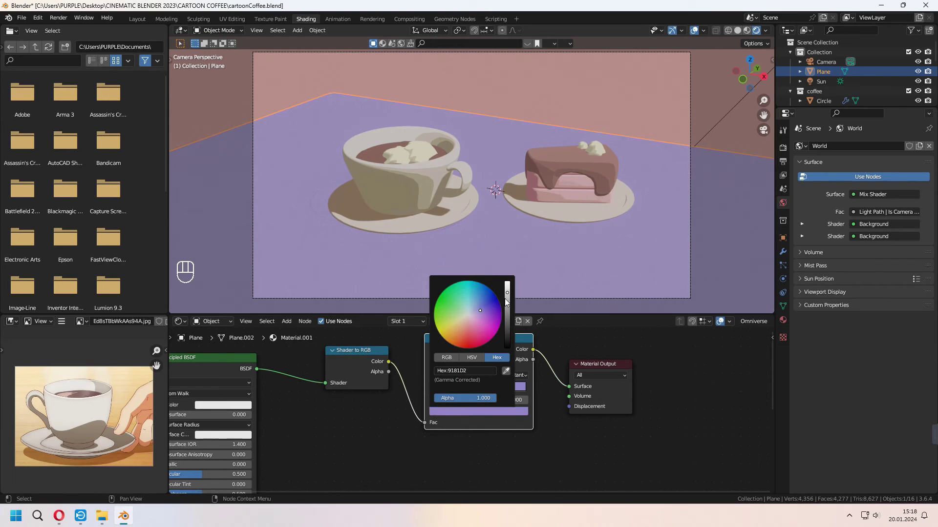
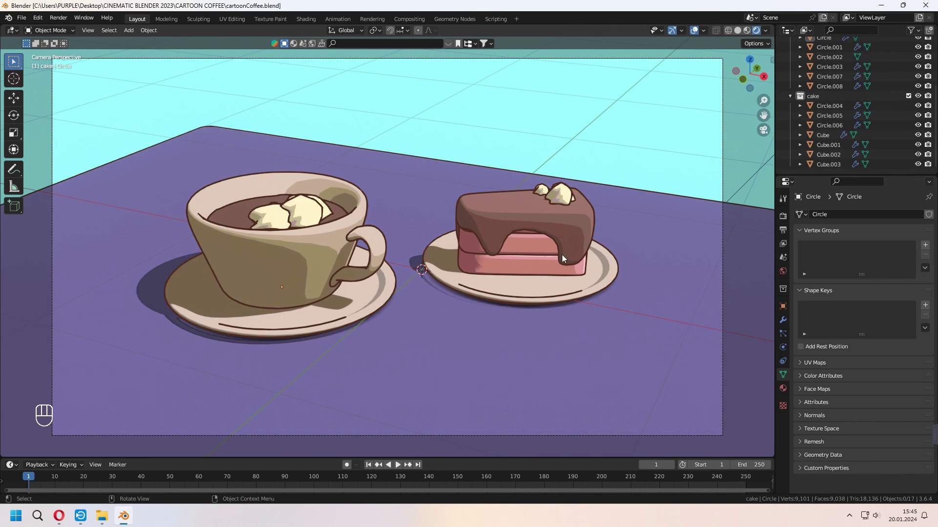
# Step: Show the Sketchfab side panel and browse the fork search results as a thumbnail grid
pyautogui.press('n')
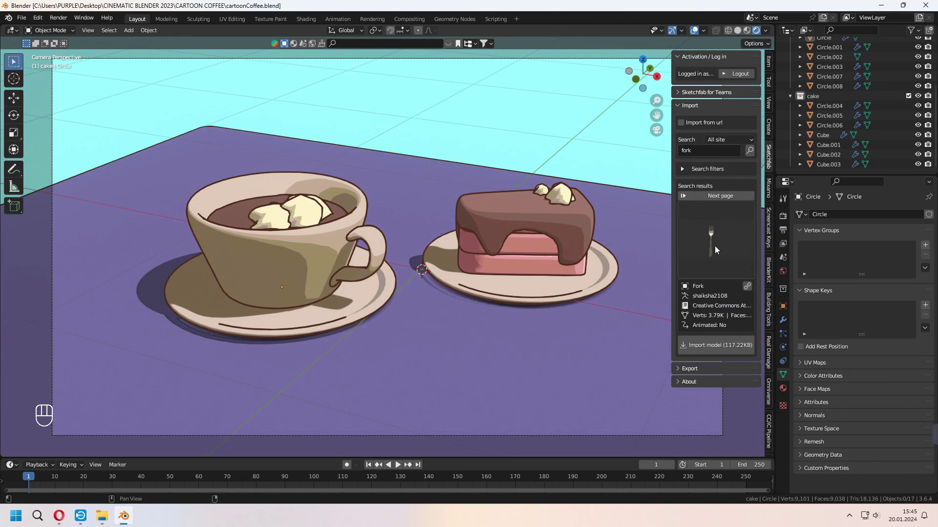
pyautogui.click(715, 250)
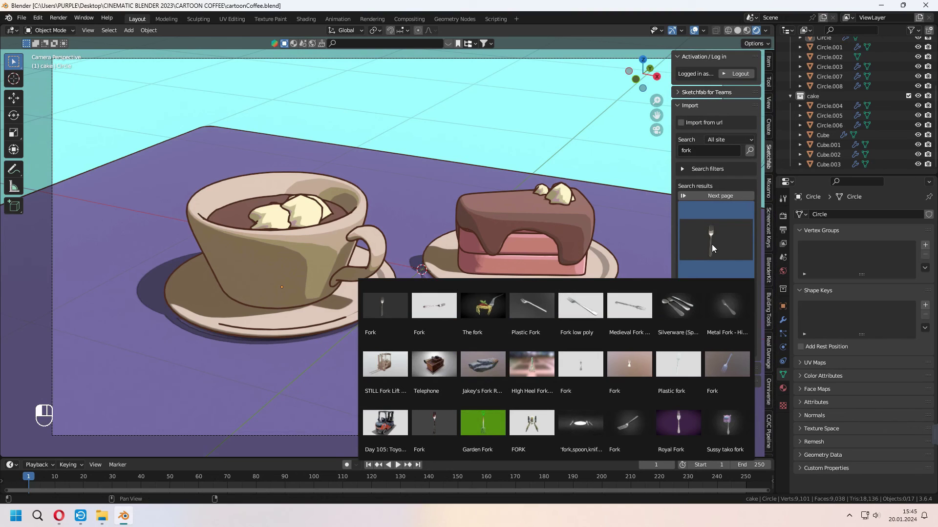